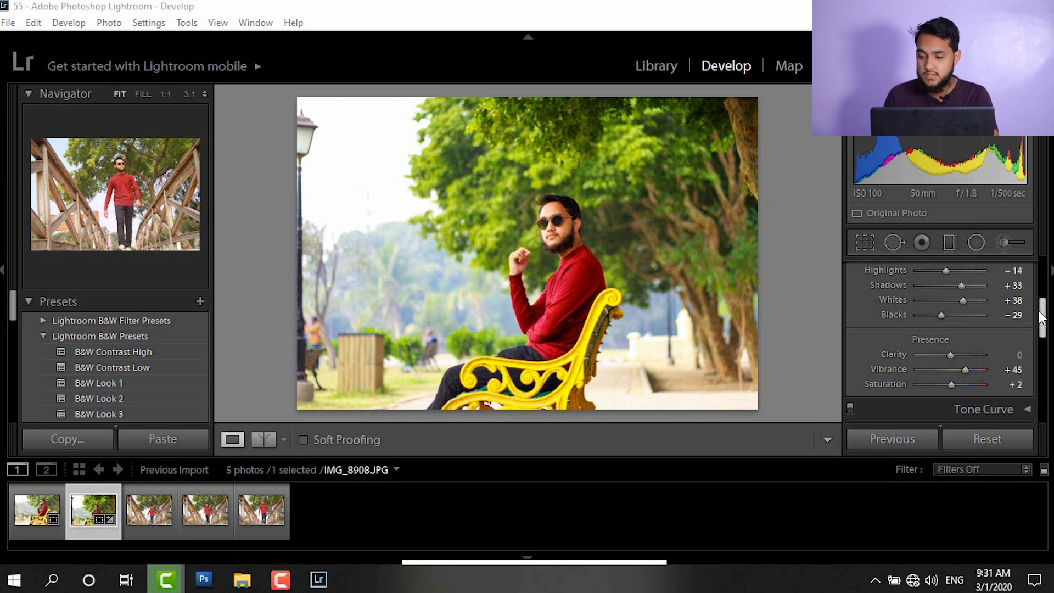
# Step: Scroll the Develop panel down to reveal the Effects Post-Crop Vignetting controls
pyautogui.moveTo(1041, 322); pyautogui.dragTo(1003, 371)
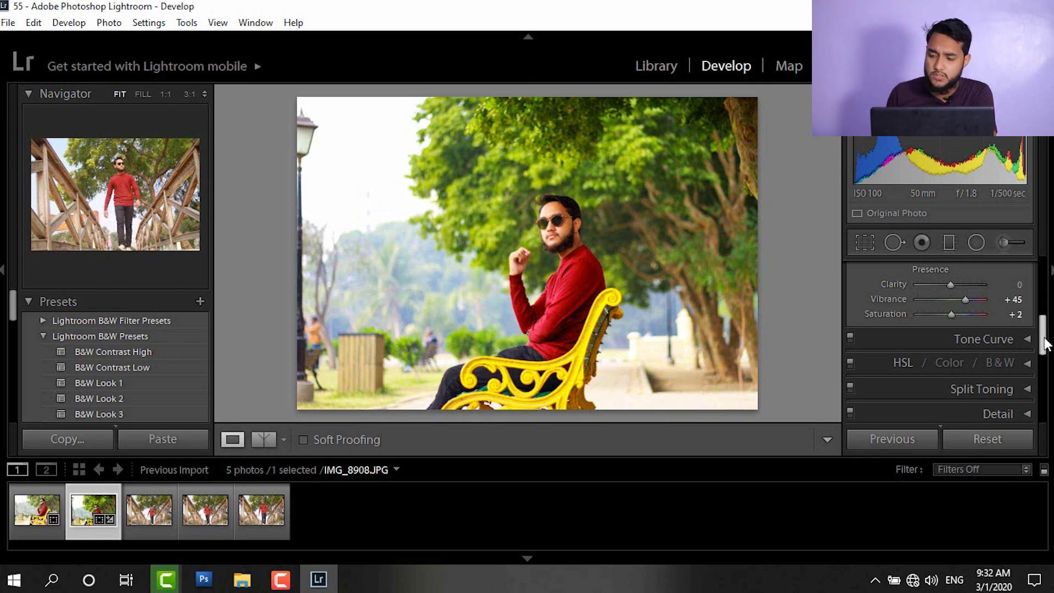
pyautogui.moveTo(1050, 332); pyautogui.dragTo(1039, 367)
# Step: Darken the photo's edges with vignette Amount about -52 and Midpoint about 24
pyautogui.moveTo(1044, 378); pyautogui.dragTo(982, 368)
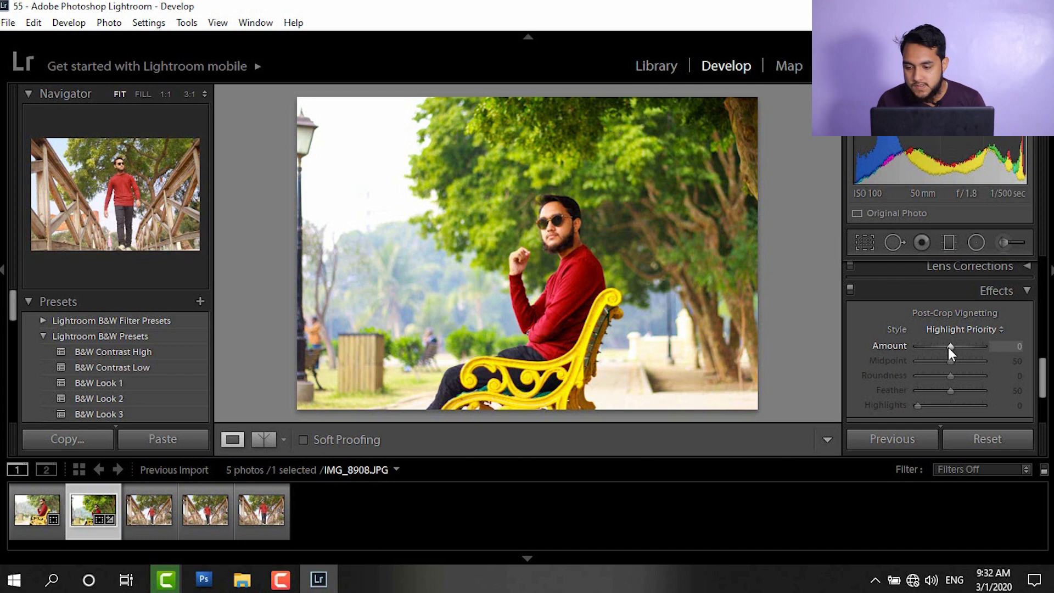
pyautogui.moveTo(950, 350); pyautogui.dragTo(981, 350)
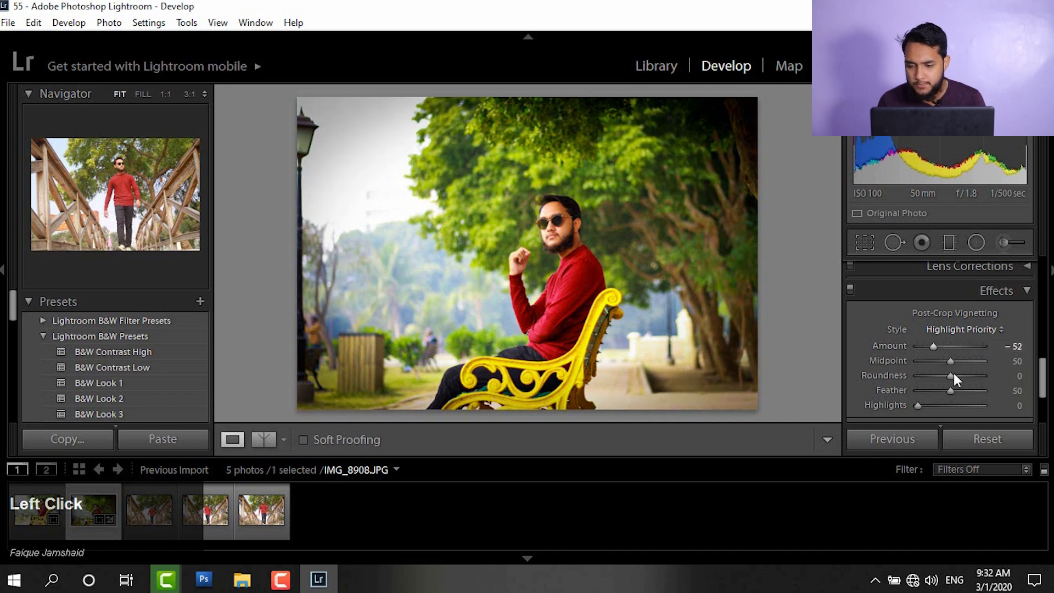
# Step: Lower the vignette Midpoint so the darkening spreads further inward
pyautogui.moveTo(952, 367); pyautogui.dragTo(933, 367)
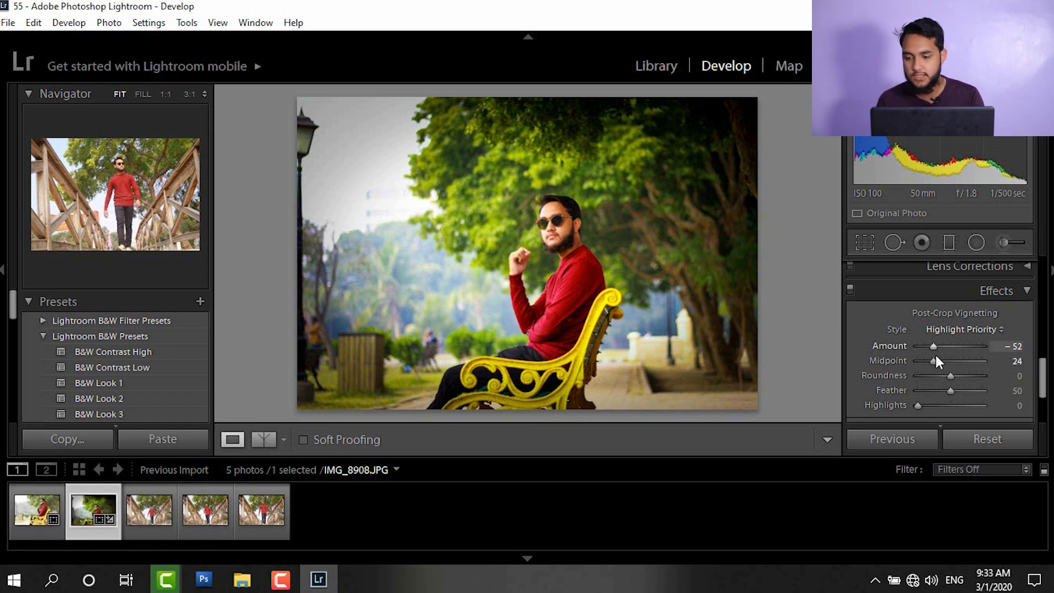
# Step: Set vignette Roundness to about -76 for a rounded-rectangle shape
pyautogui.moveTo(928, 365); pyautogui.dragTo(925, 391)
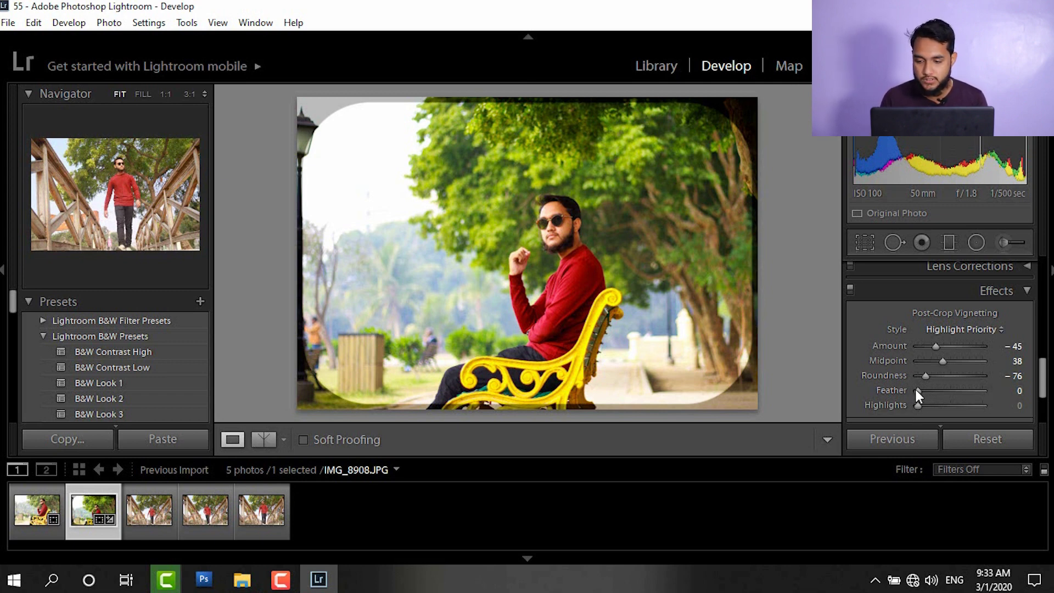
# Step: Set Feather to 0 and Amount to -100 for a solid black rounded frame
pyautogui.moveTo(917, 396); pyautogui.dragTo(930, 368)
pyautogui.moveTo(930, 368); pyautogui.dragTo(883, 354)
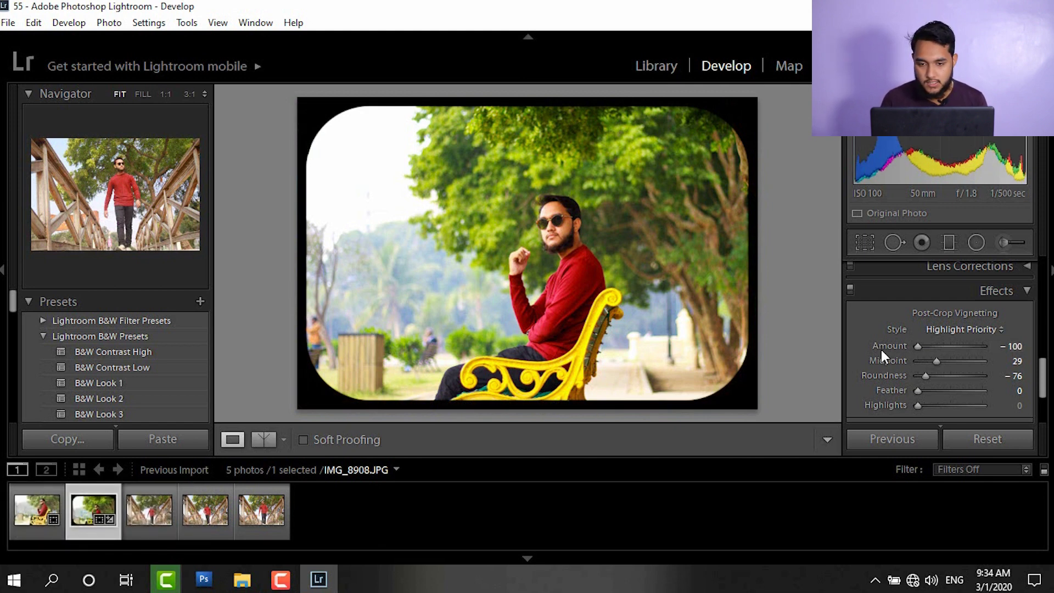